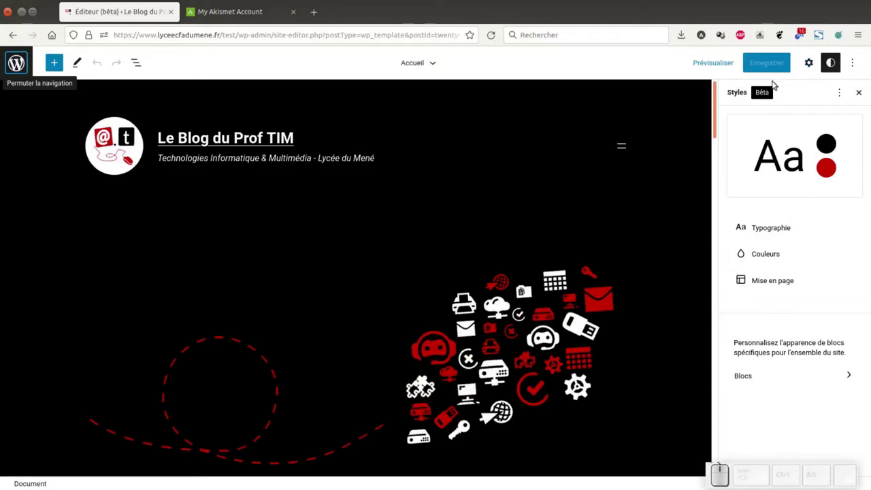
Set the body text's font family to Police système in the global typography styles
click(769, 230)
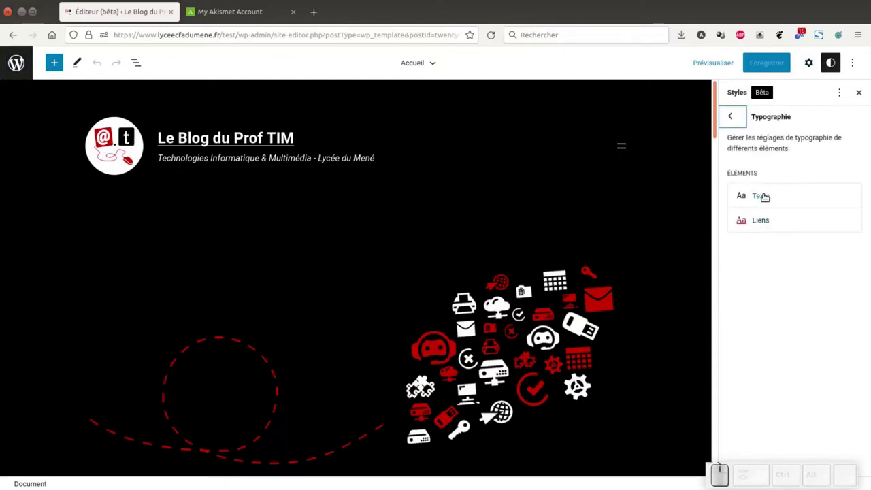
click(760, 196)
click(777, 239)
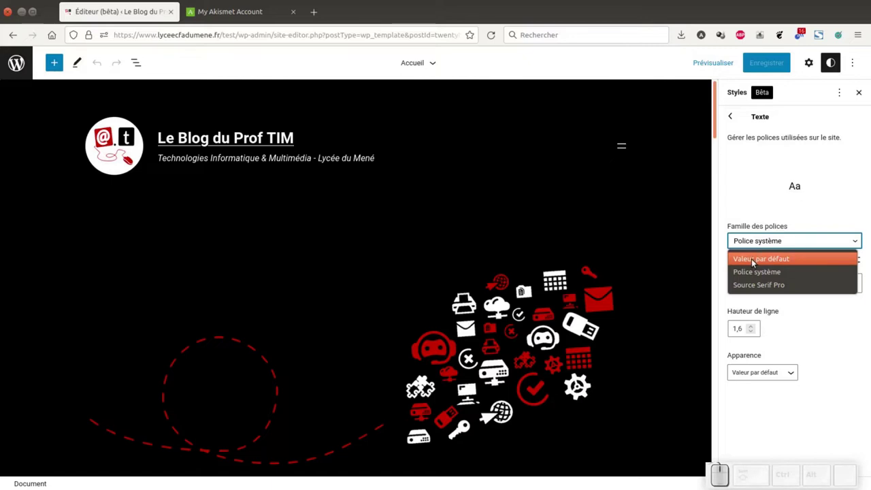
click(760, 221)
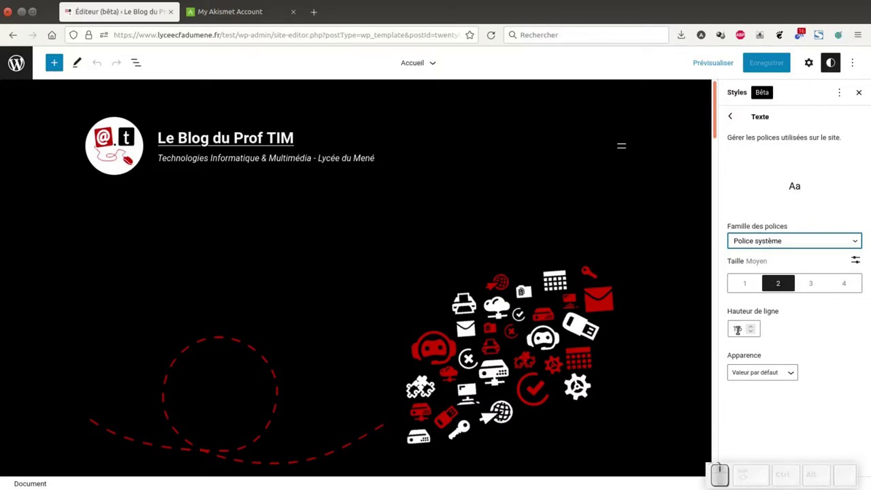
Review the Apparence weight choices, keep the default weight, and return to the typography elements
click(787, 374)
scroll(down, 3)
scroll(down, 3)
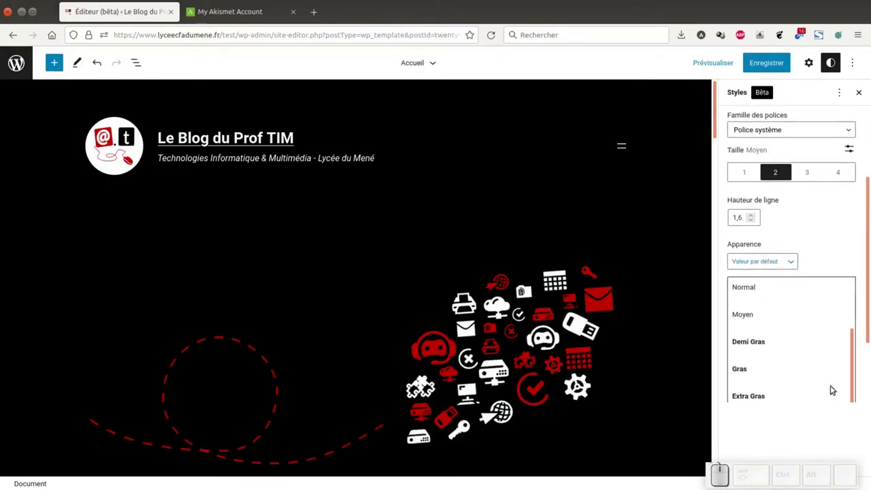
scroll(up, 3)
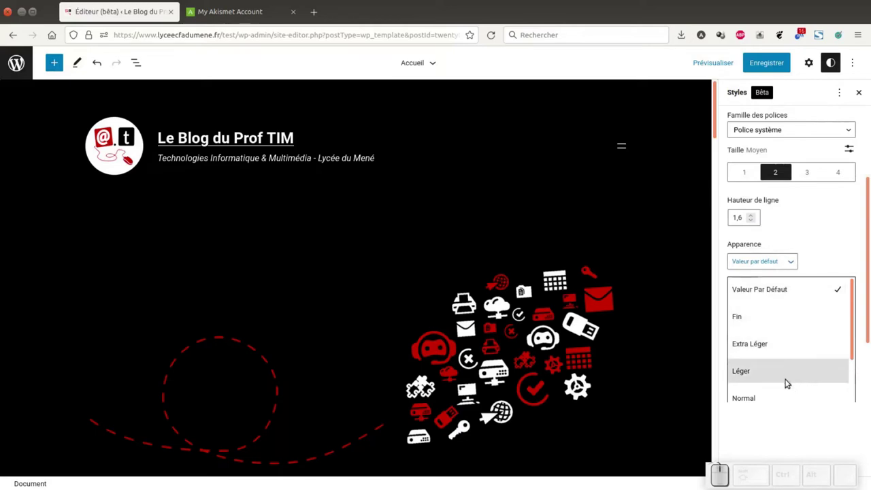
click(847, 254)
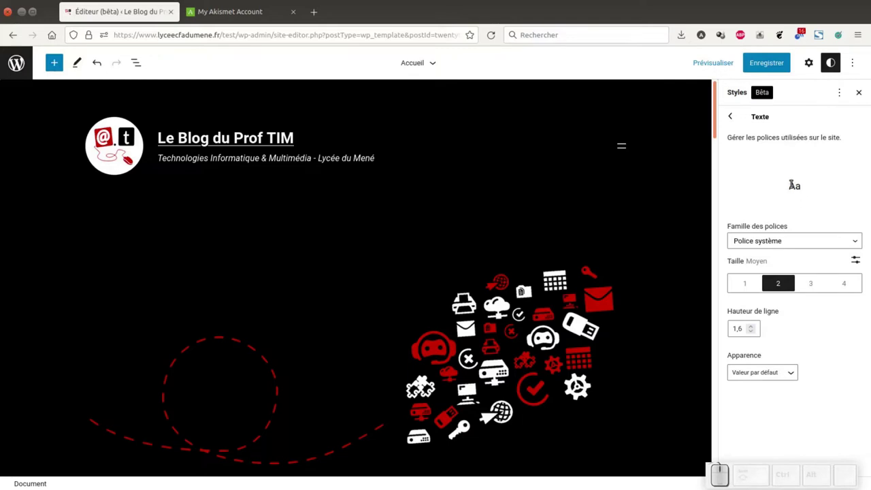
click(734, 117)
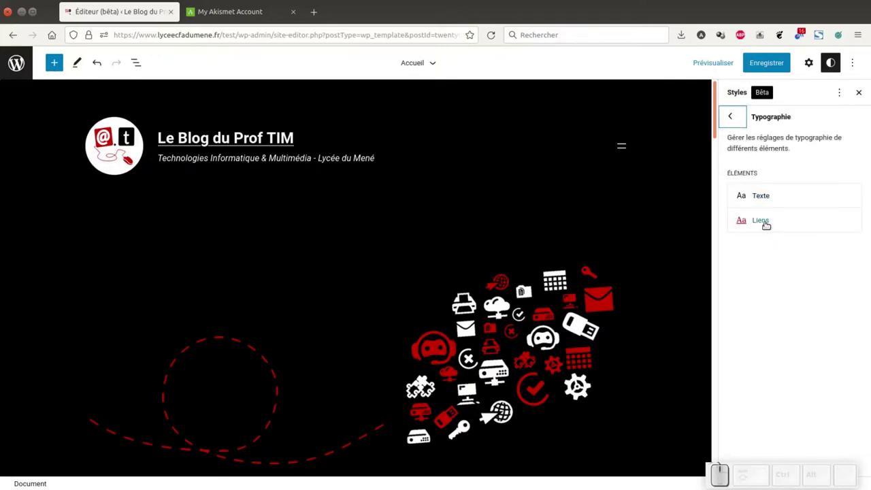
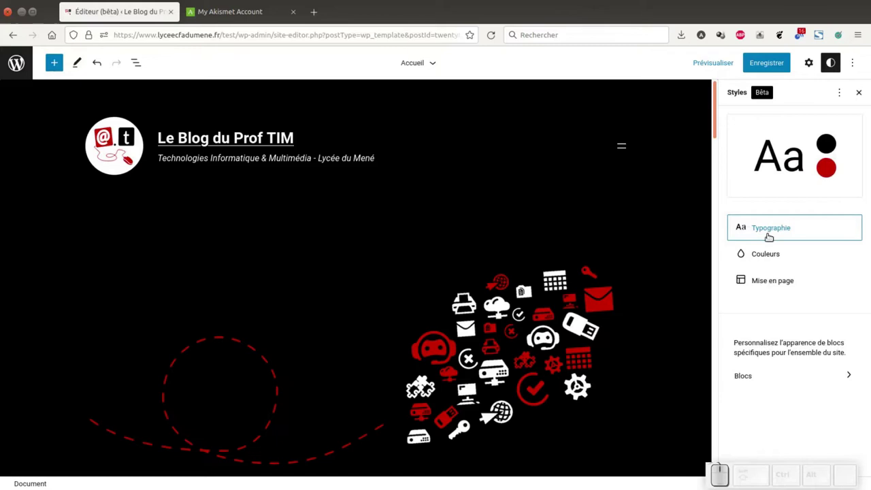
Reset the Thème colour palette to its default colours via Réinitialiser les couleurs
click(765, 254)
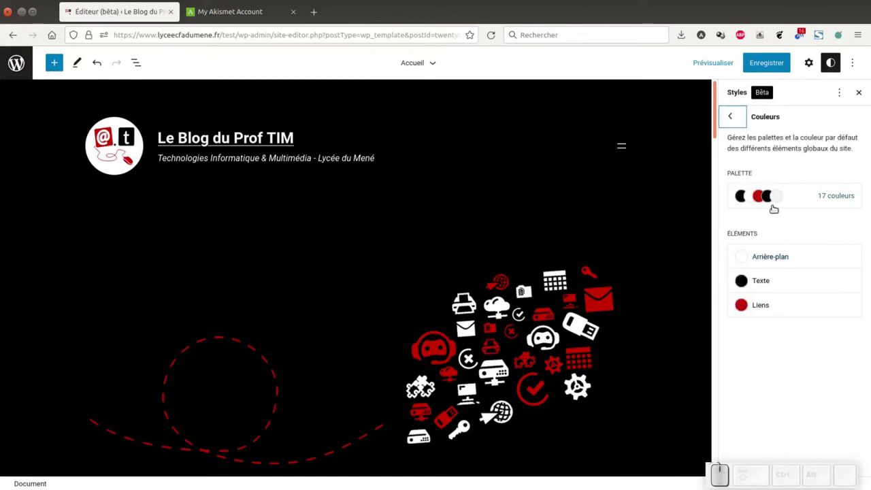
click(841, 195)
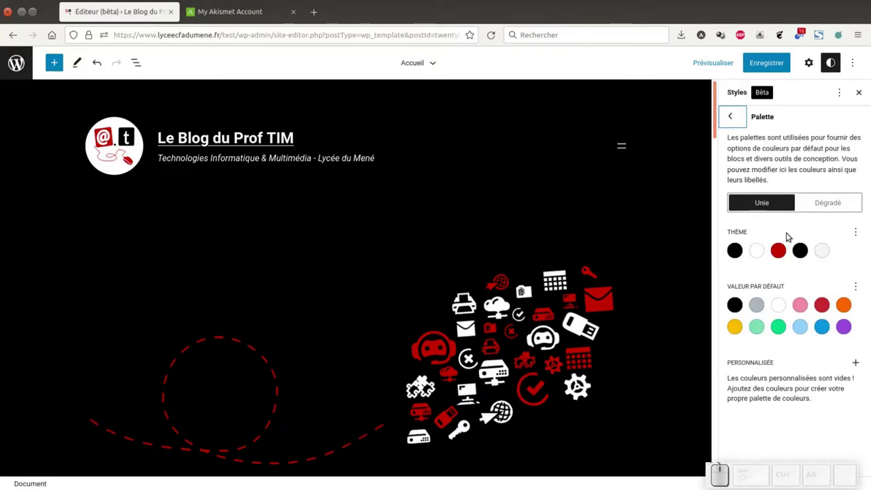
click(857, 235)
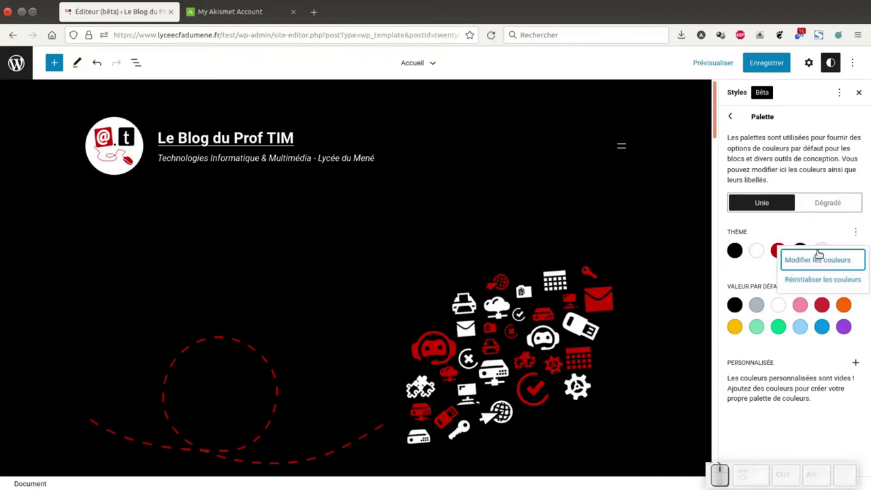
click(813, 282)
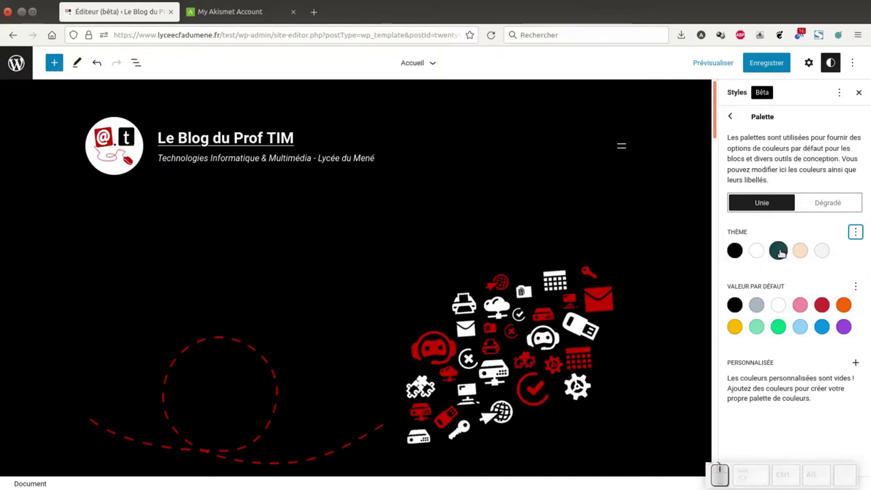
click(855, 233)
Change the palette's Primaire colour to red
click(824, 256)
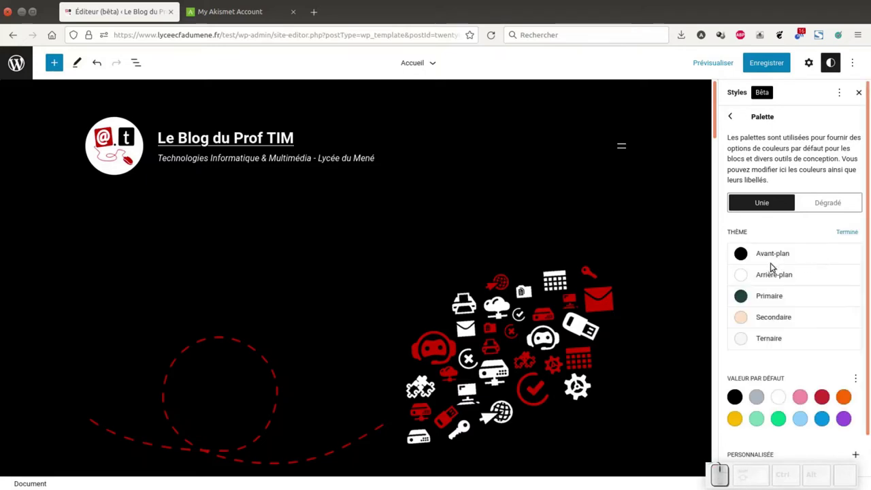
click(741, 300)
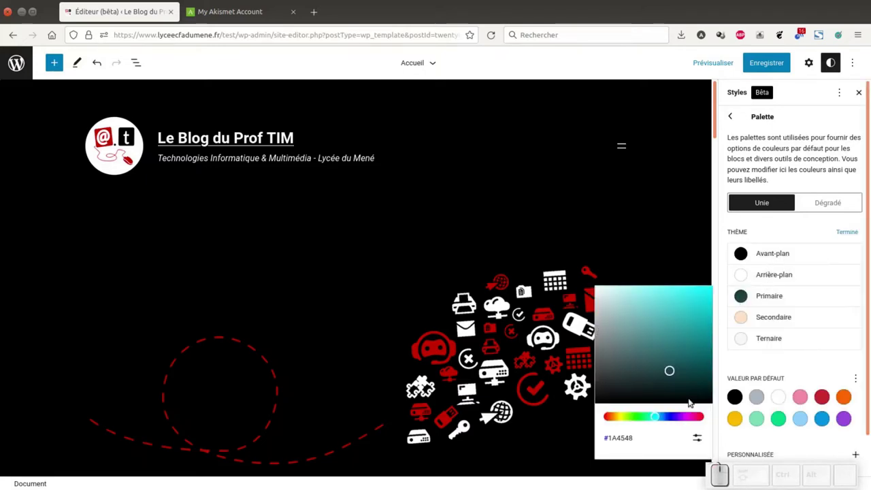
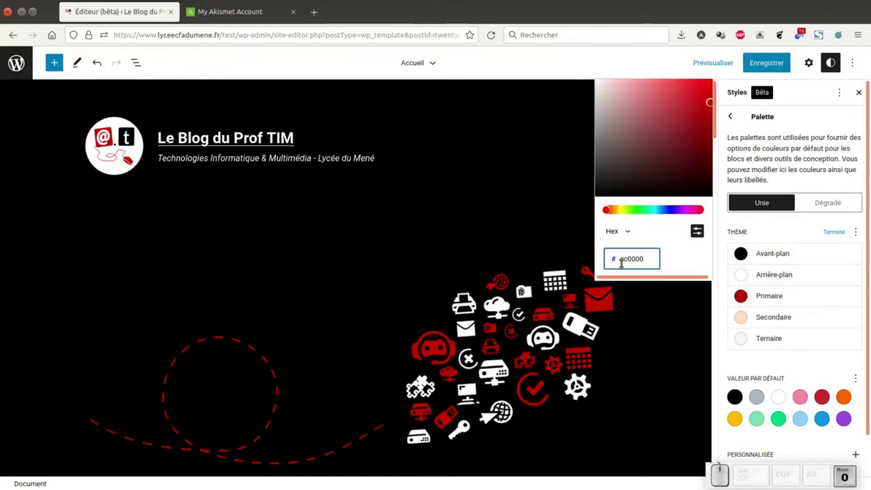
key(Return)
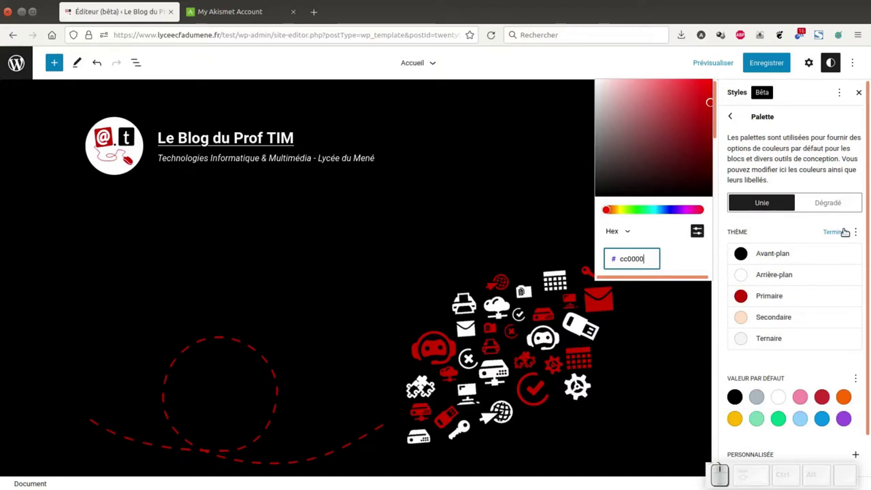
Change the Secondaire colour from FFE2C7 to black 000000 and finish with Terminé
click(746, 321)
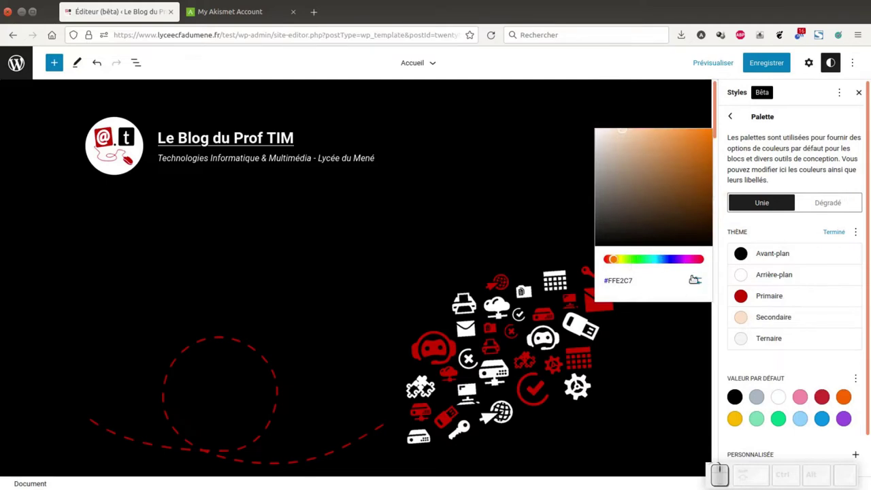
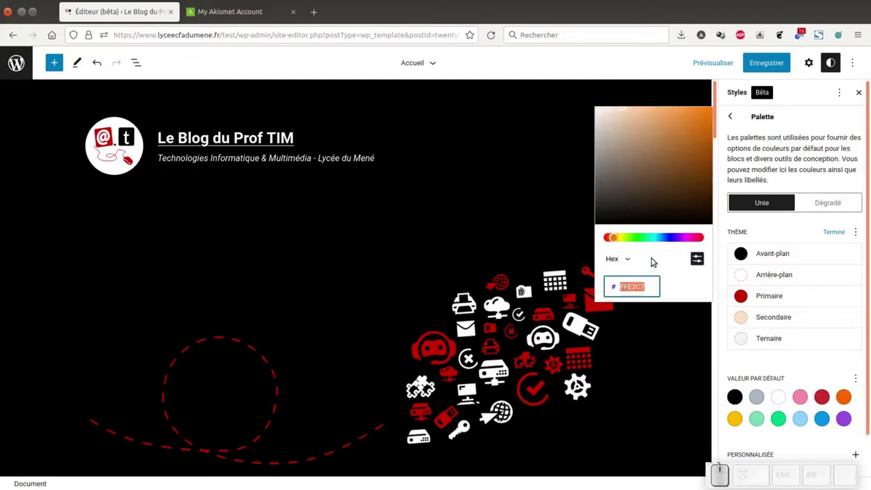
key(KP_0)
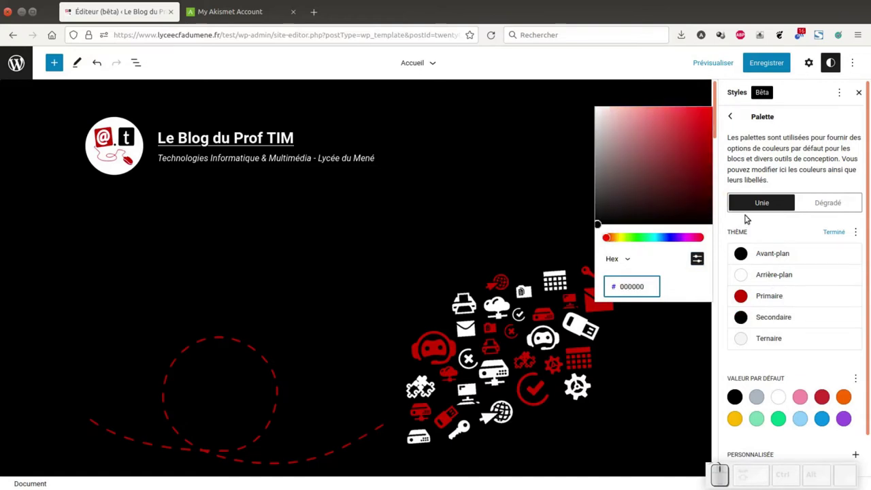
click(766, 234)
click(837, 232)
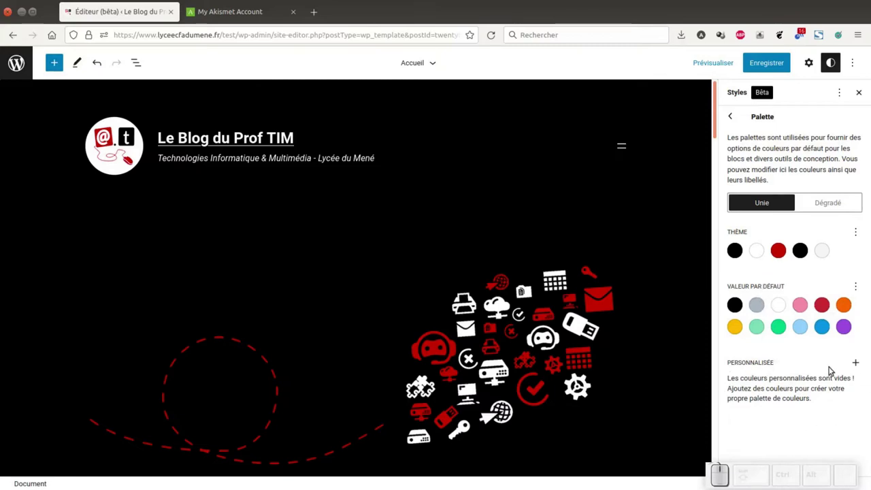
Save the palette changes so the site is updated, then return to the Styles overview
click(732, 117)
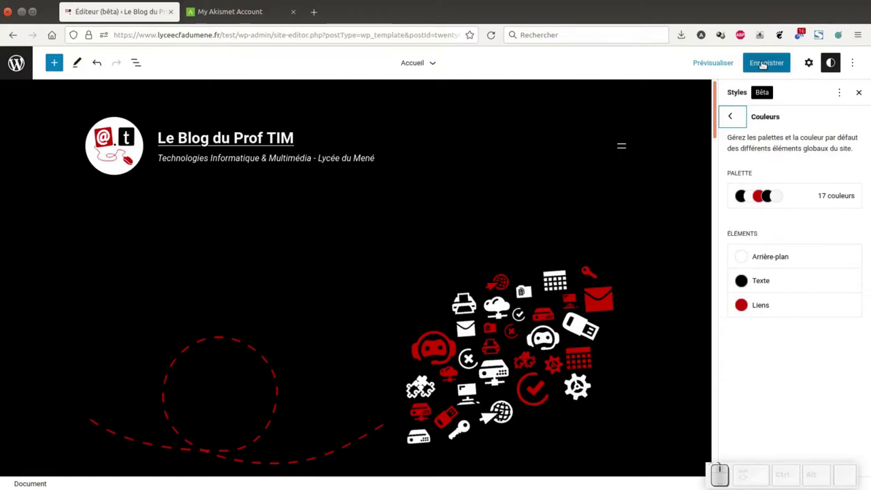
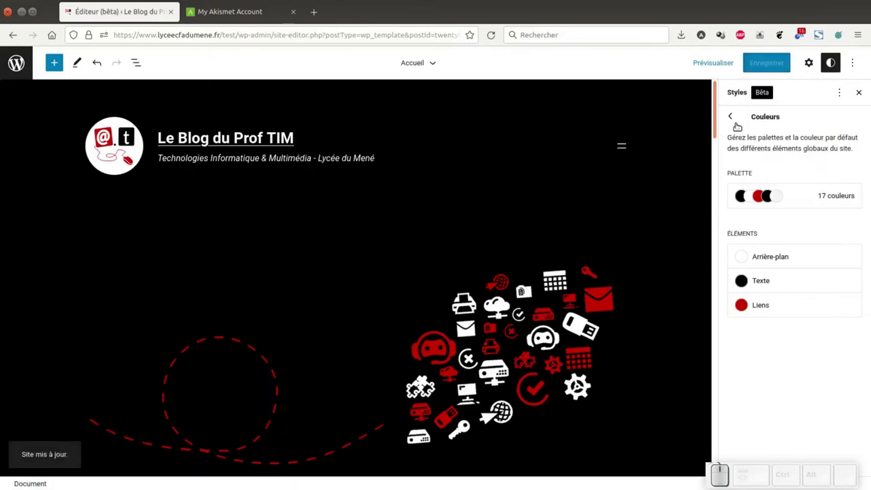
click(735, 118)
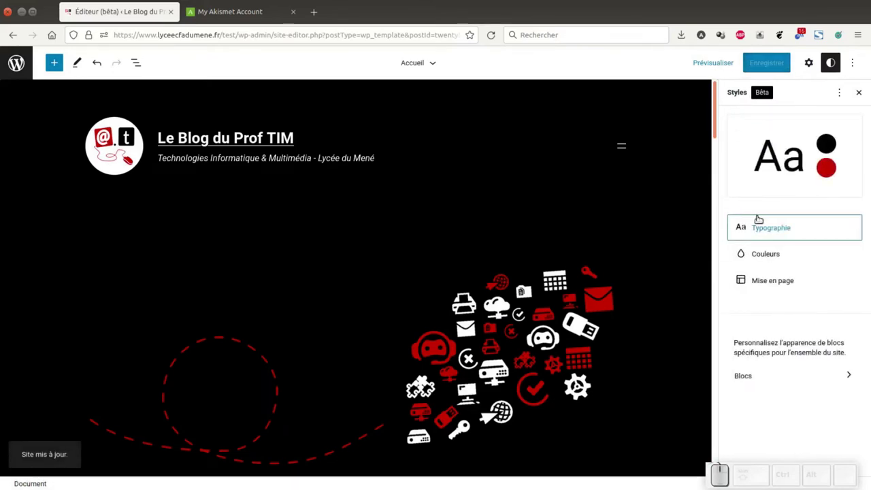
Inspect the Mise en page padding dimensions without changing them and return to the Styles overview
click(765, 283)
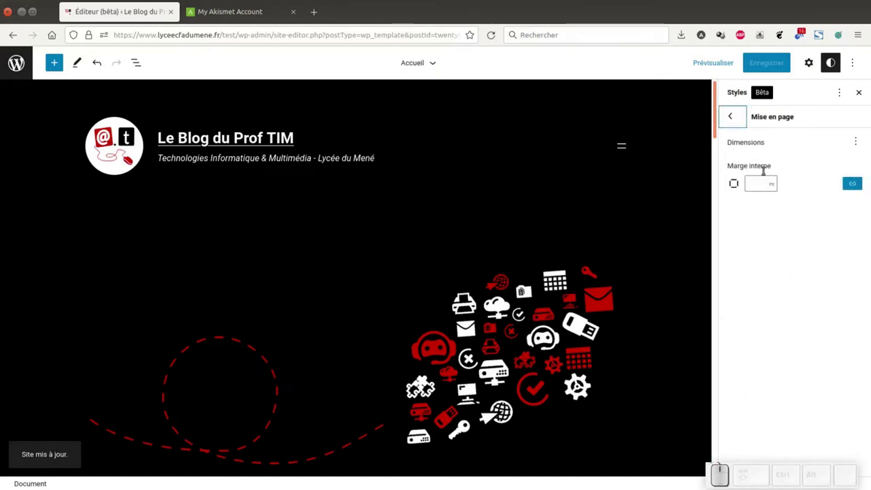
click(853, 141)
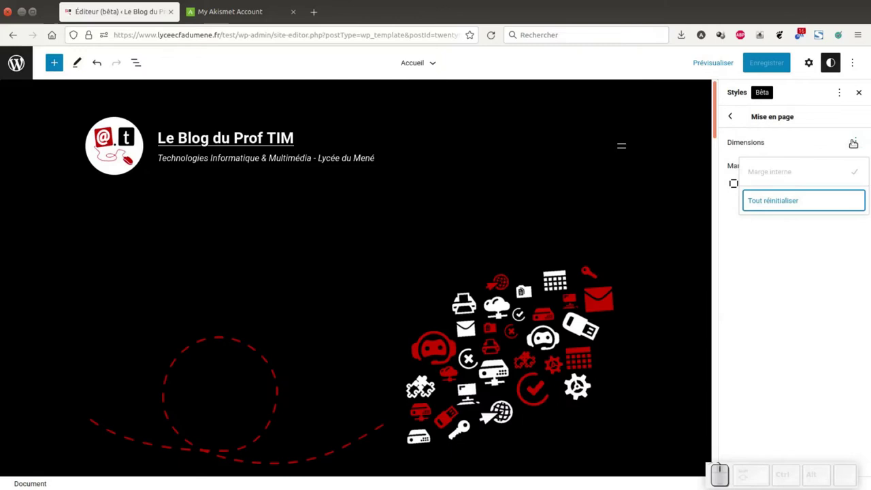
click(853, 141)
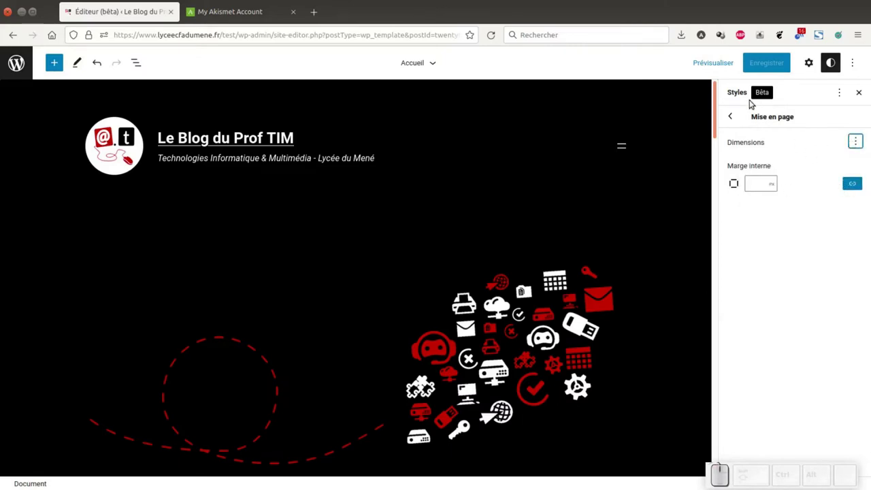
click(735, 115)
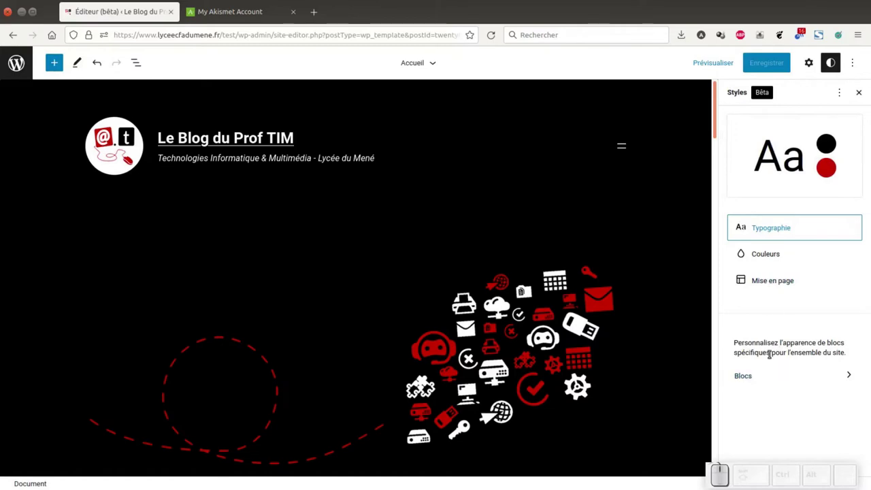
Go into Blocs, select Titre, and show its Couleurs settings
click(750, 375)
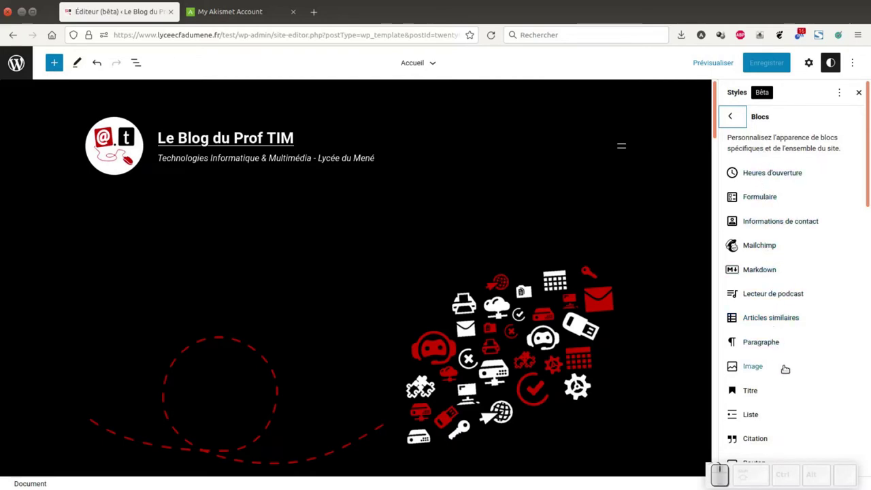
click(755, 390)
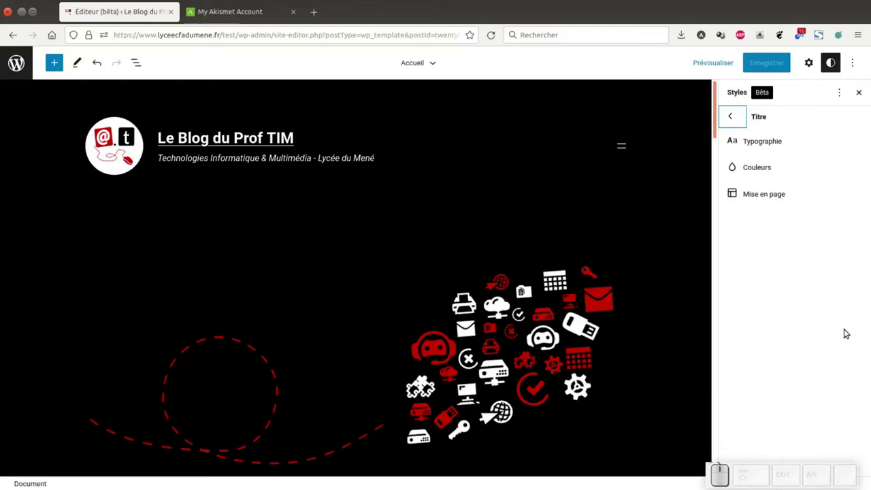
click(761, 166)
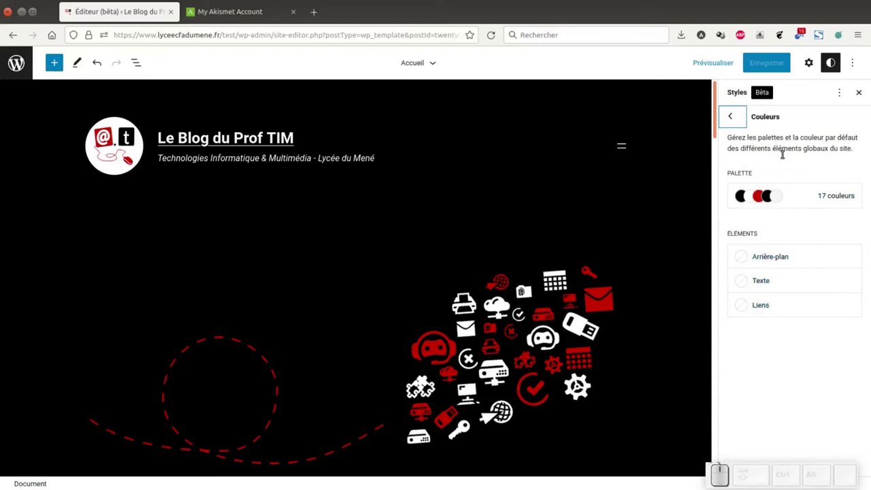
View the Titre block's full palette and glance at the Thème options menu
click(833, 200)
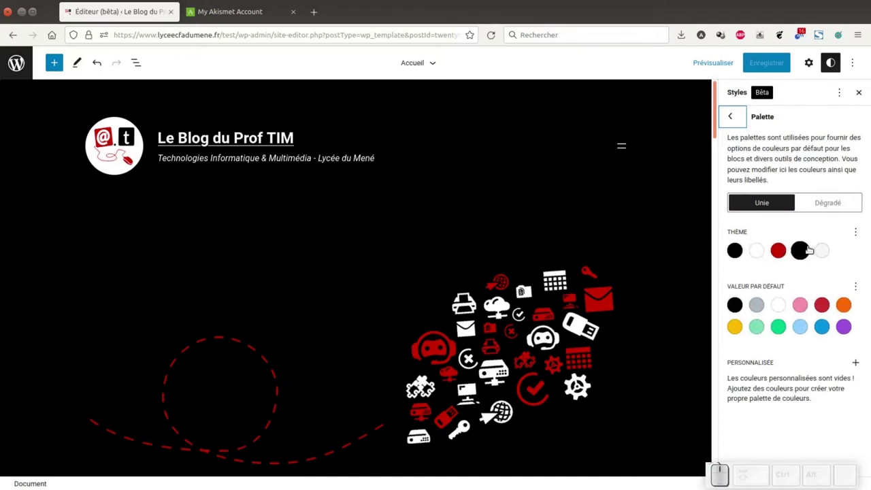
click(857, 230)
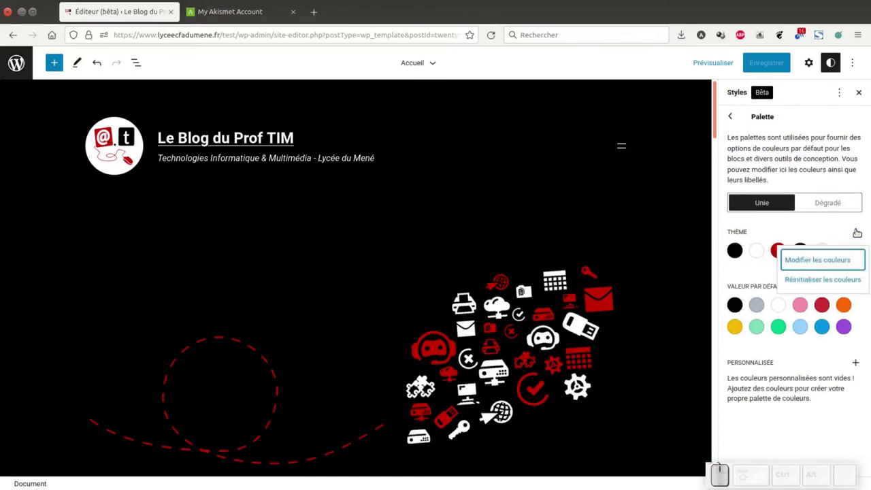
click(827, 279)
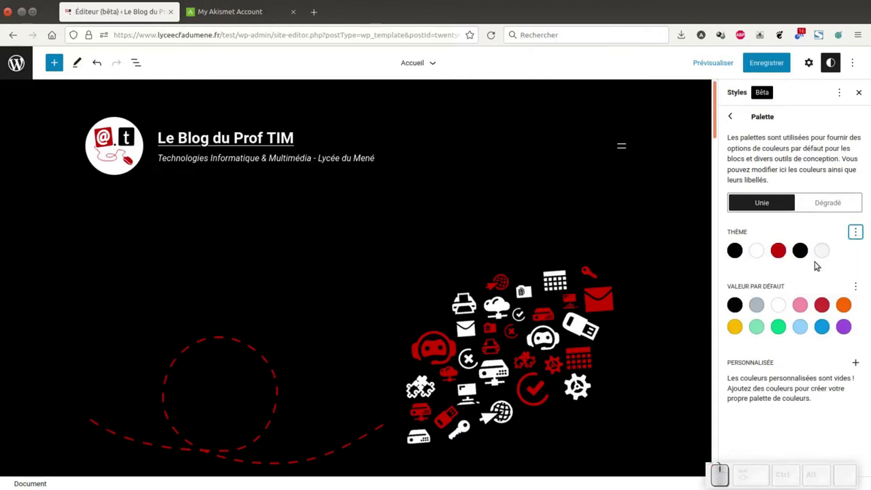
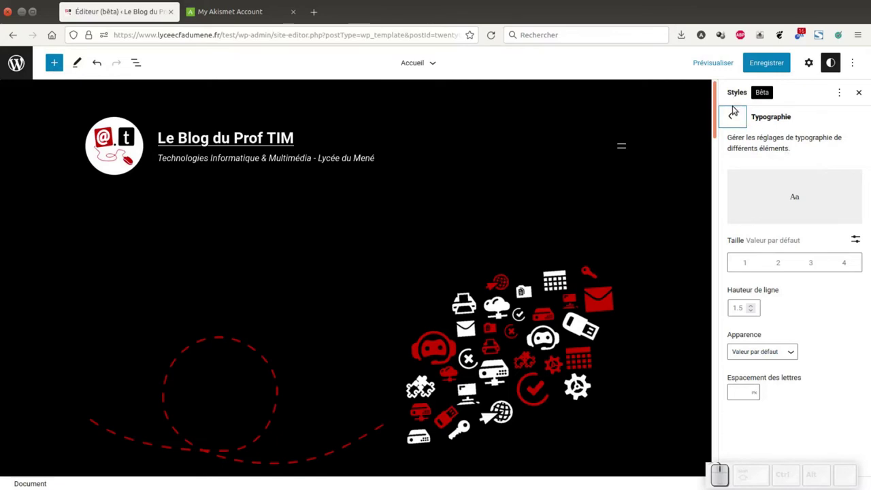
Go back to the Titre block's style sections list
click(730, 114)
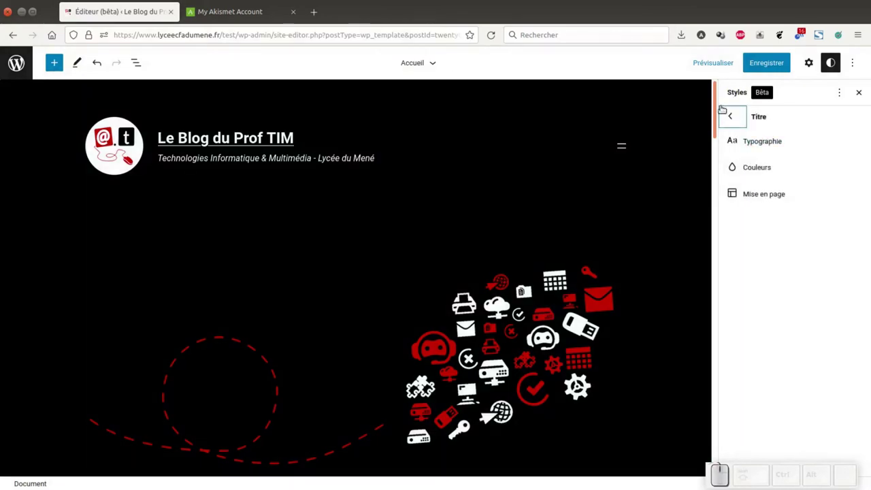